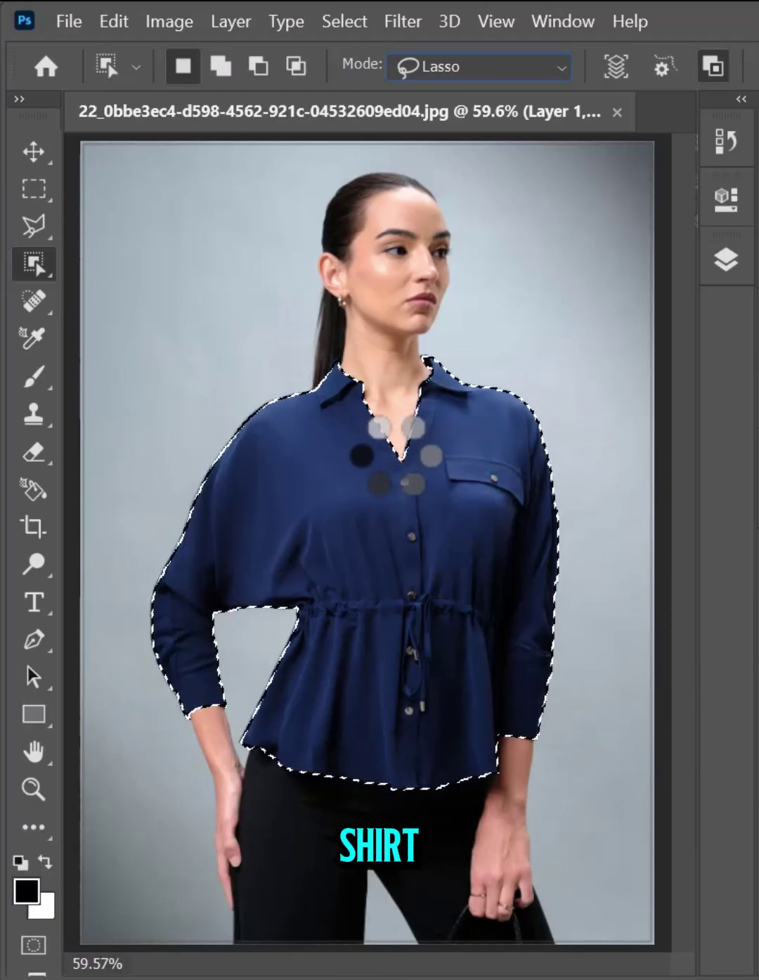
Step: Show the Layers panel with Layer 1 (the copied blouse) above Background
click(49, 164)
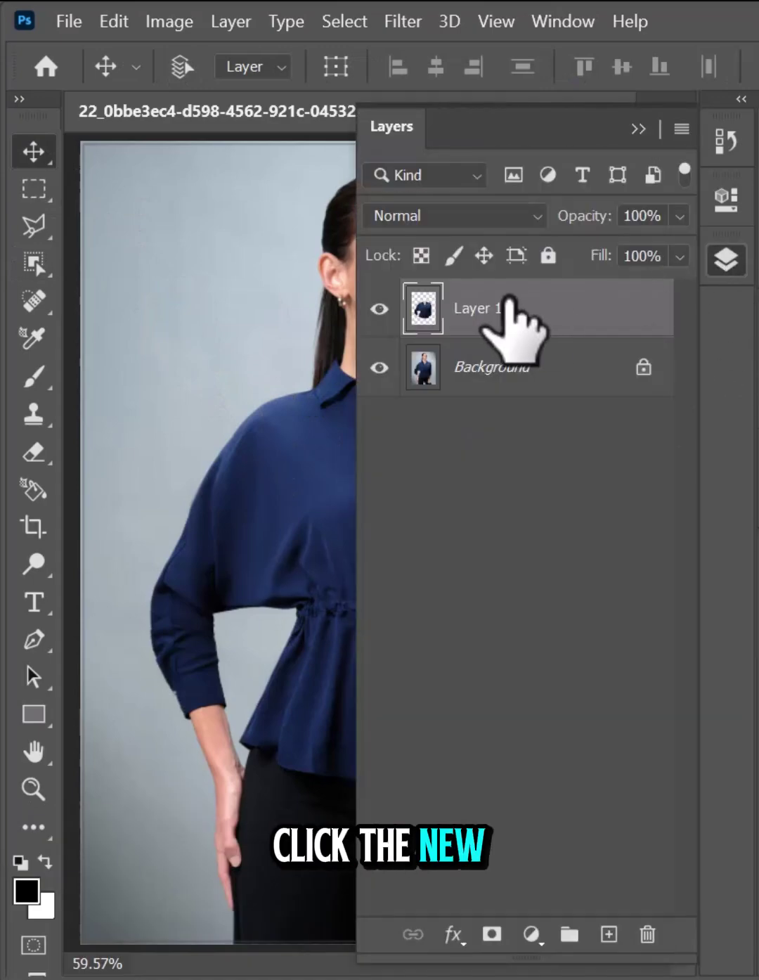
Step: Add a Hue/Saturation adjustment layer over the blouse layer
click(544, 950)
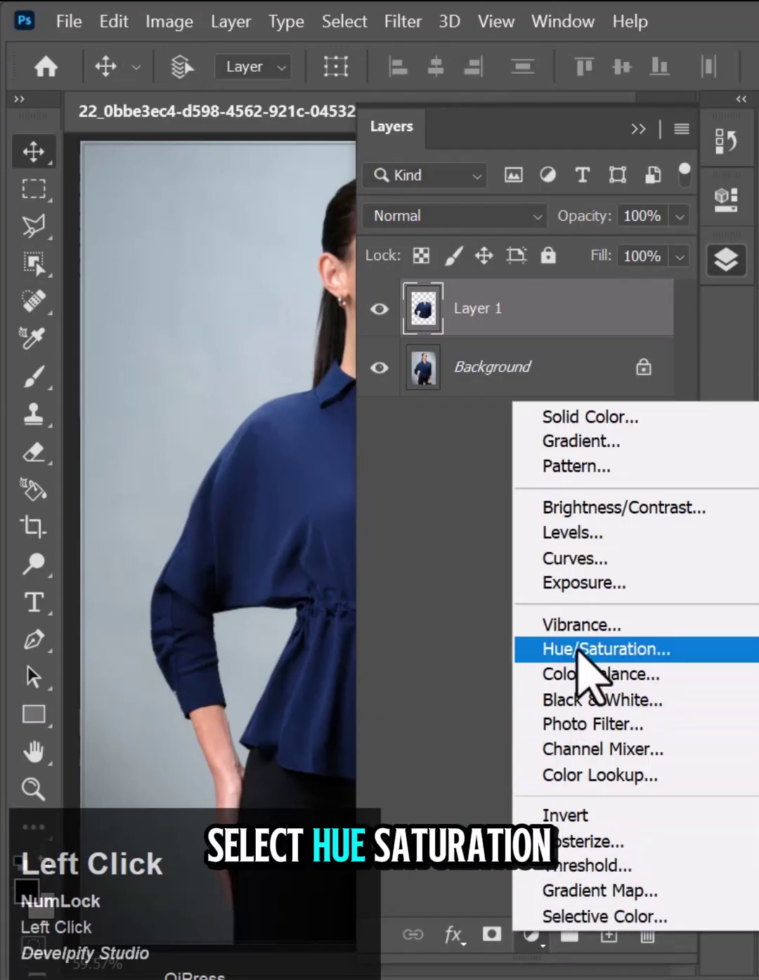
click(590, 669)
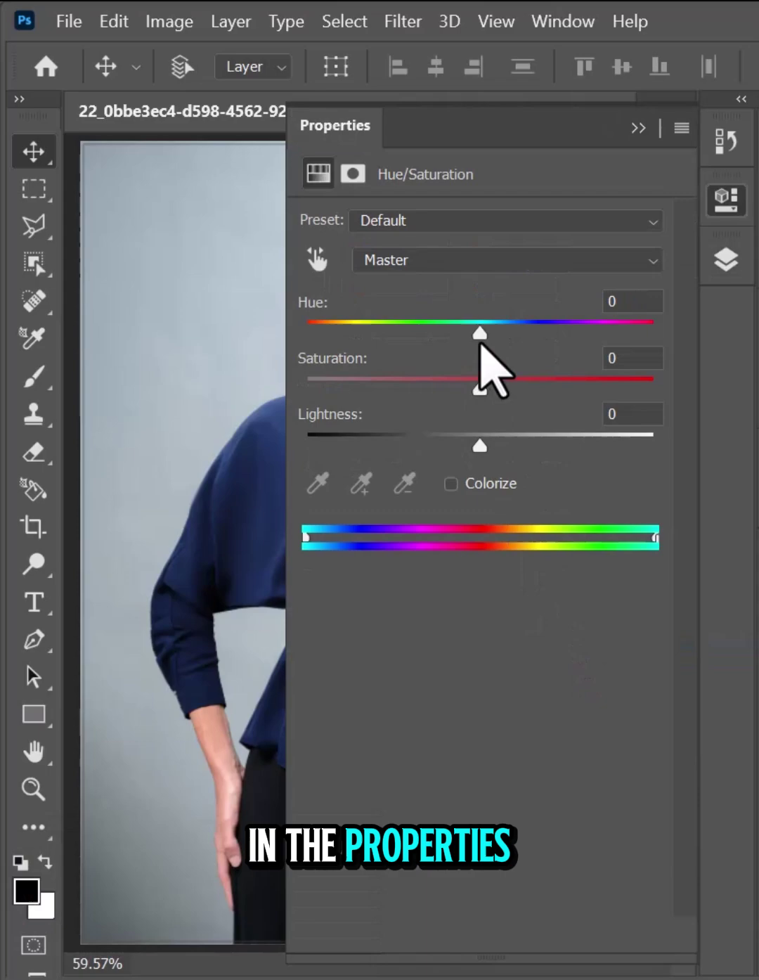
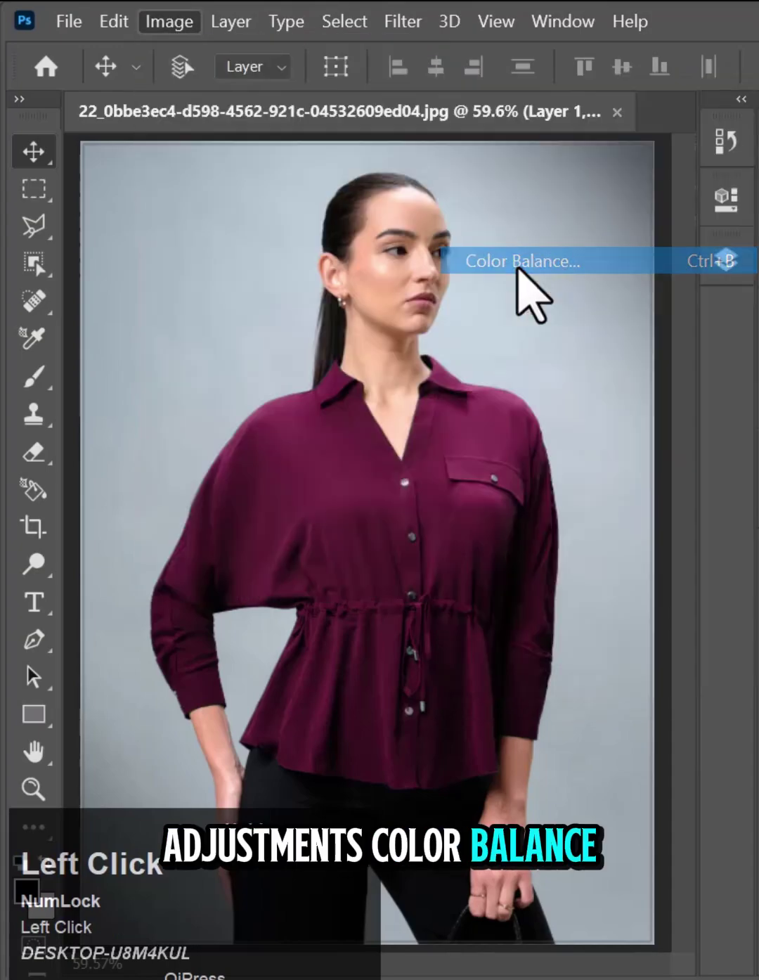
Step: Shift the Color Balance cyan–red and magenta–green levels so the plum blouse becomes deep red
drag(450, 293, 306, 426)
drag(306, 426, 292, 279)
click(312, 329)
drag(327, 329, 242, 283)
drag(225, 293, 620, 197)
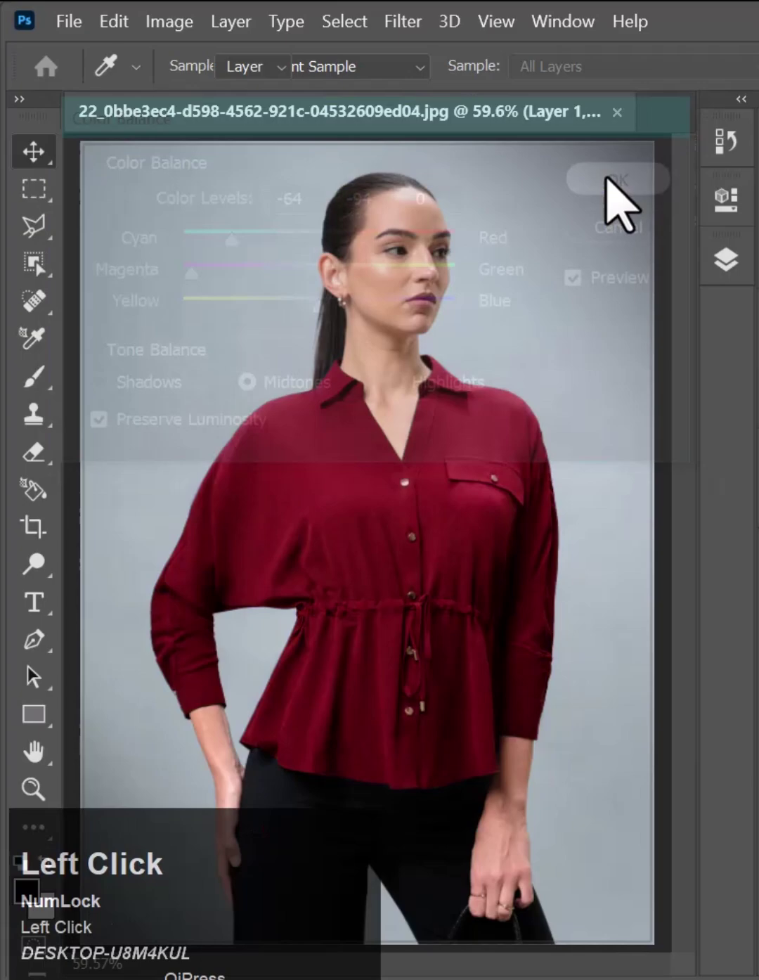